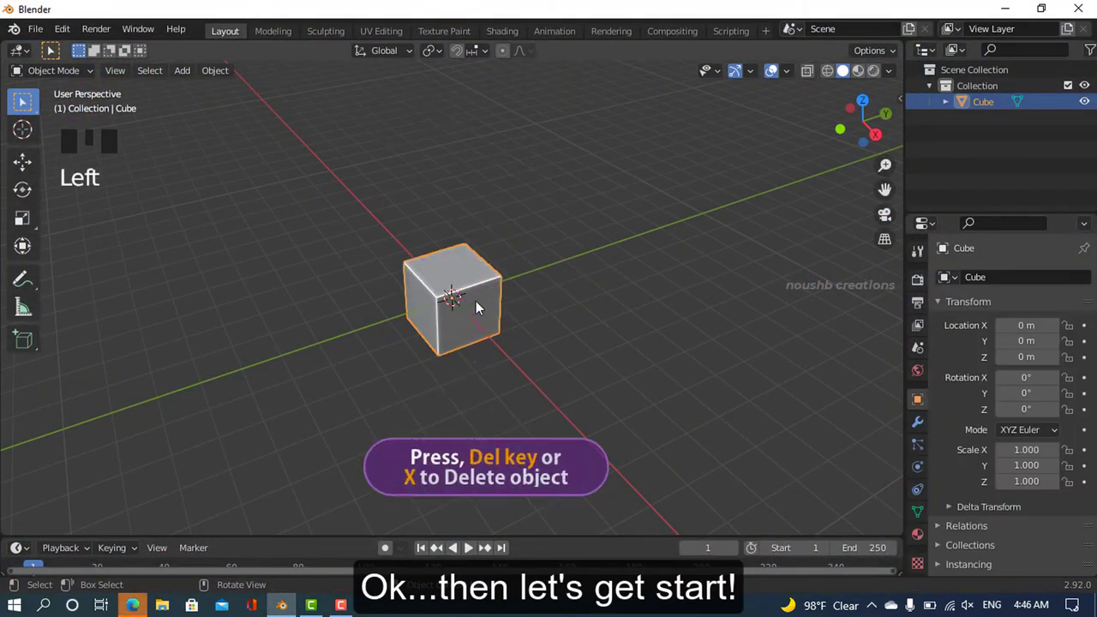
Delete the default cube and add a 40-vertex cylinder, radius 2 m, depth 6 m.
key("Delete")
left_click_drag(462, 256, 197, 79)
left_click_drag(193, 76, 365, 172)
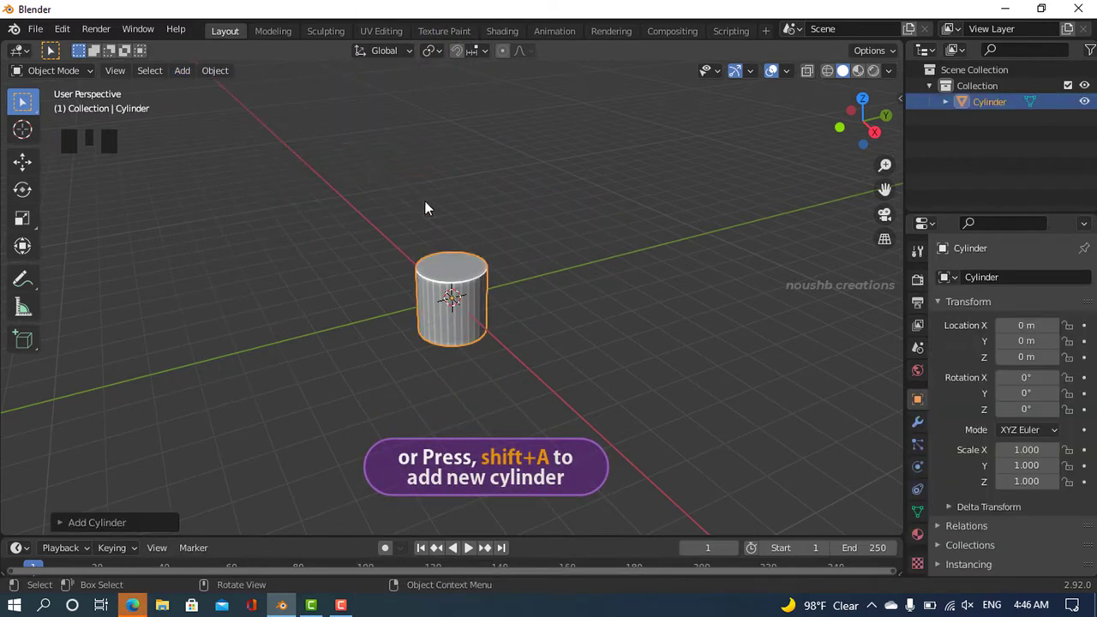
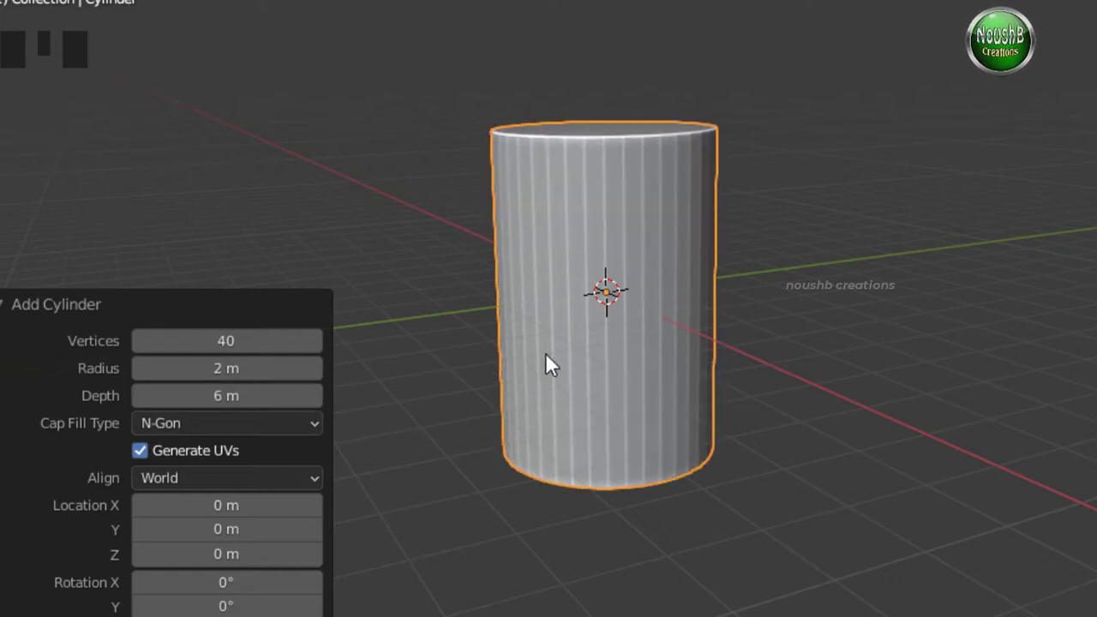
In Edit Mode, extrude the cylinder's top face 3 m up along Z and check it from the front view.
key("Tab")
left_click_drag(413, 353, 417, 300)
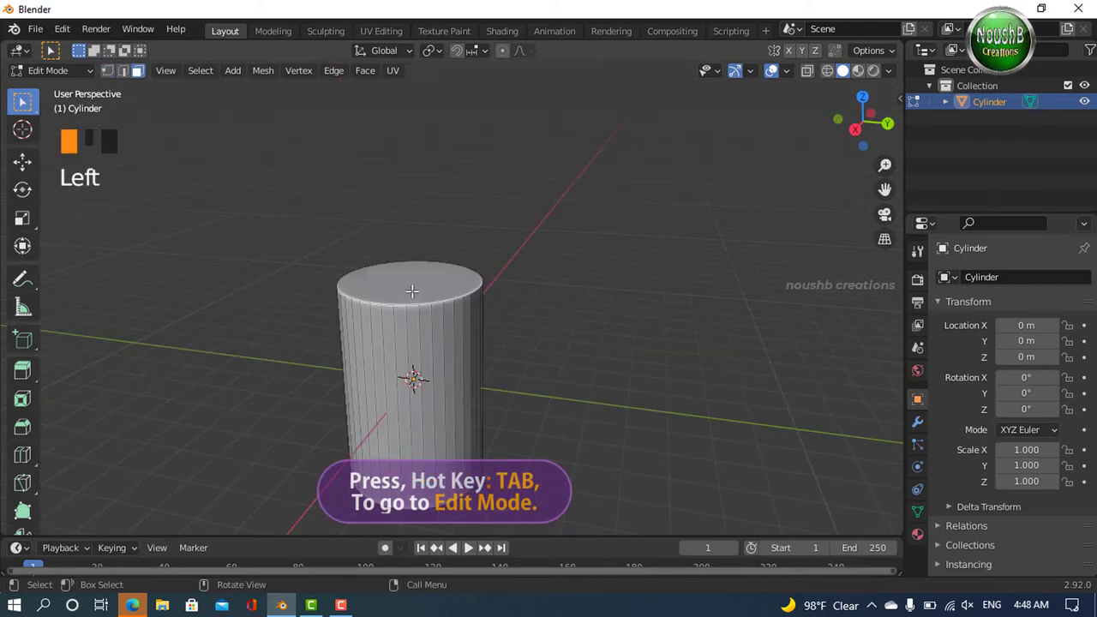
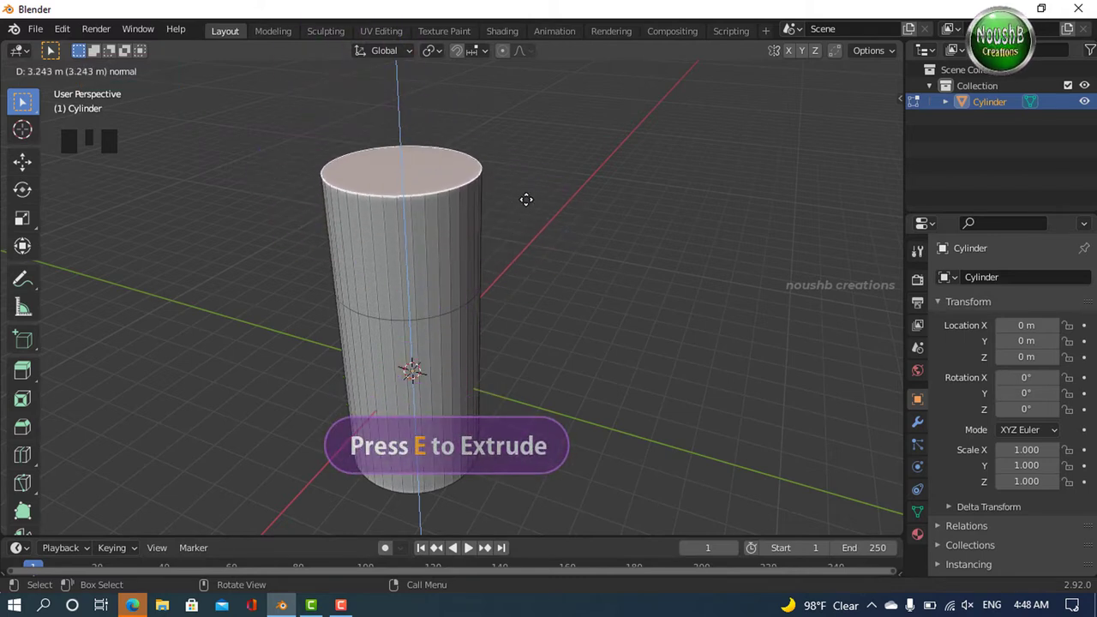
left_click_drag(67, 523, 379, 519)
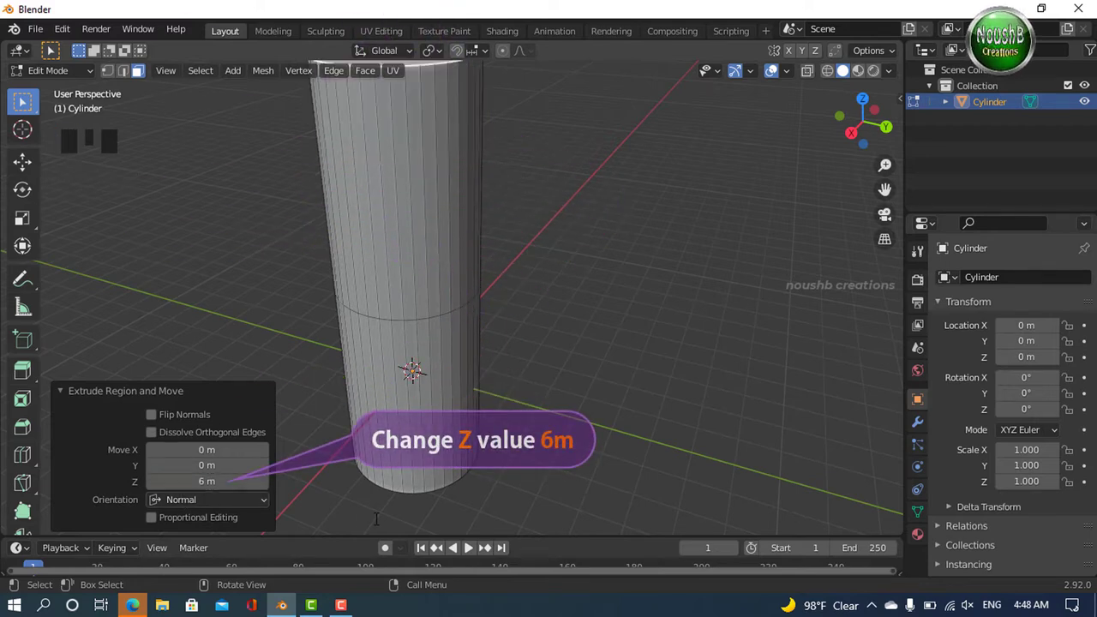
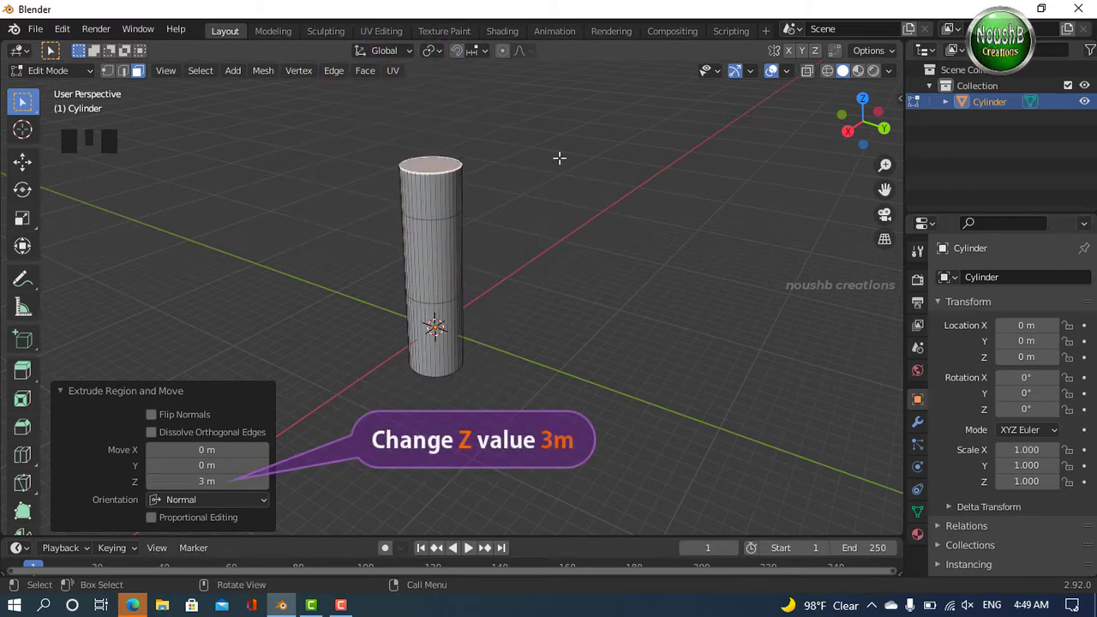
left_click_drag(459, 193, 486, 292)
key("KP_1")
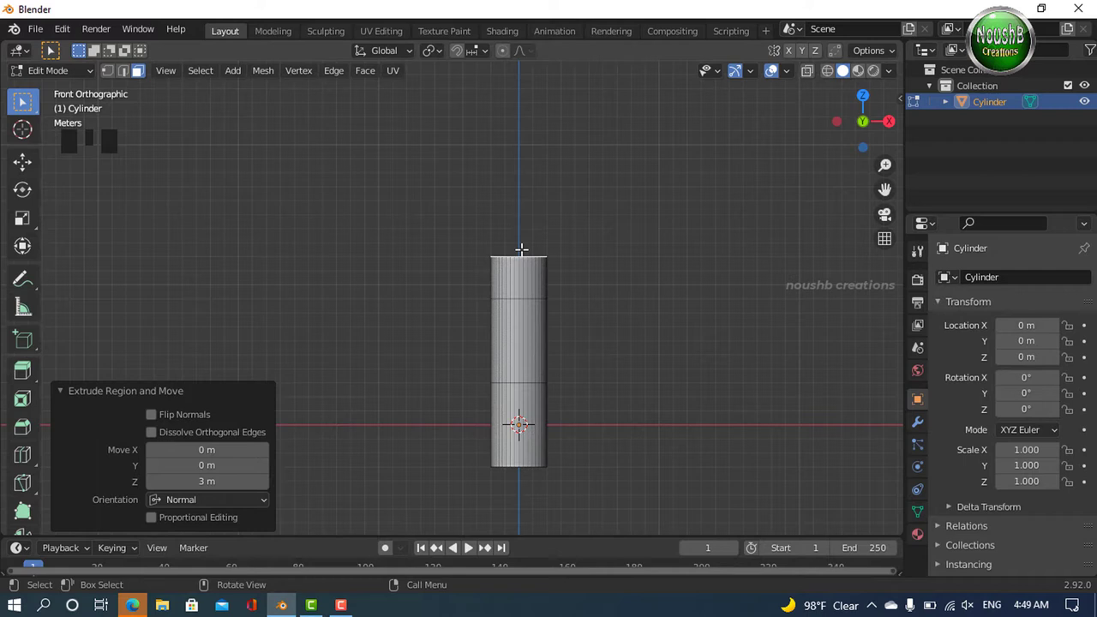
Extrude the top face up in 3 m sections, slightly widening each new ring.
key("e")
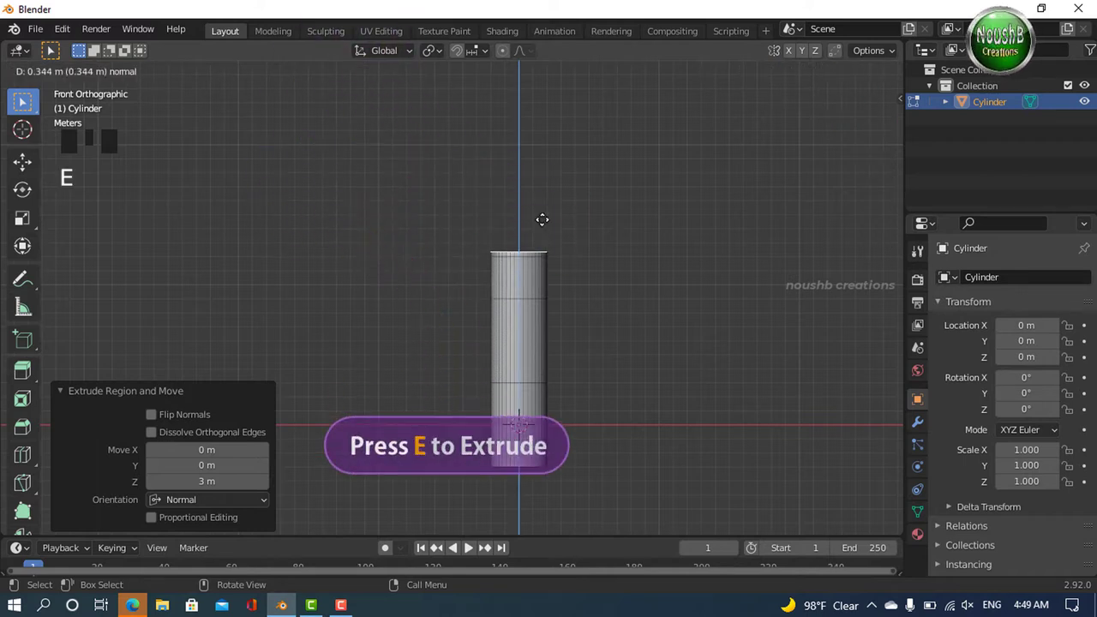
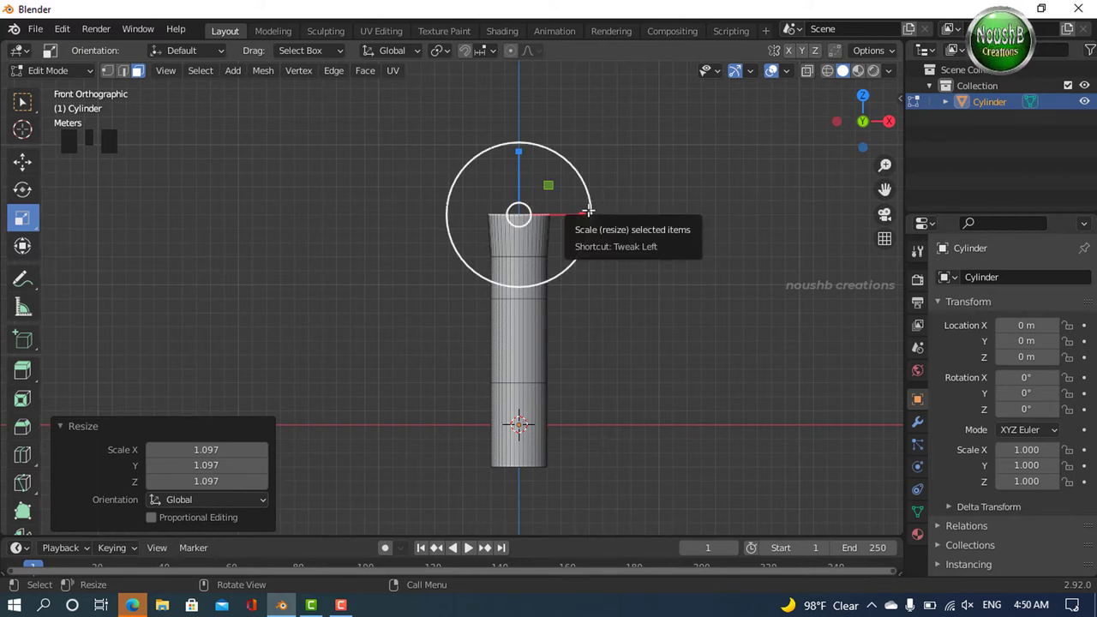
key("e")
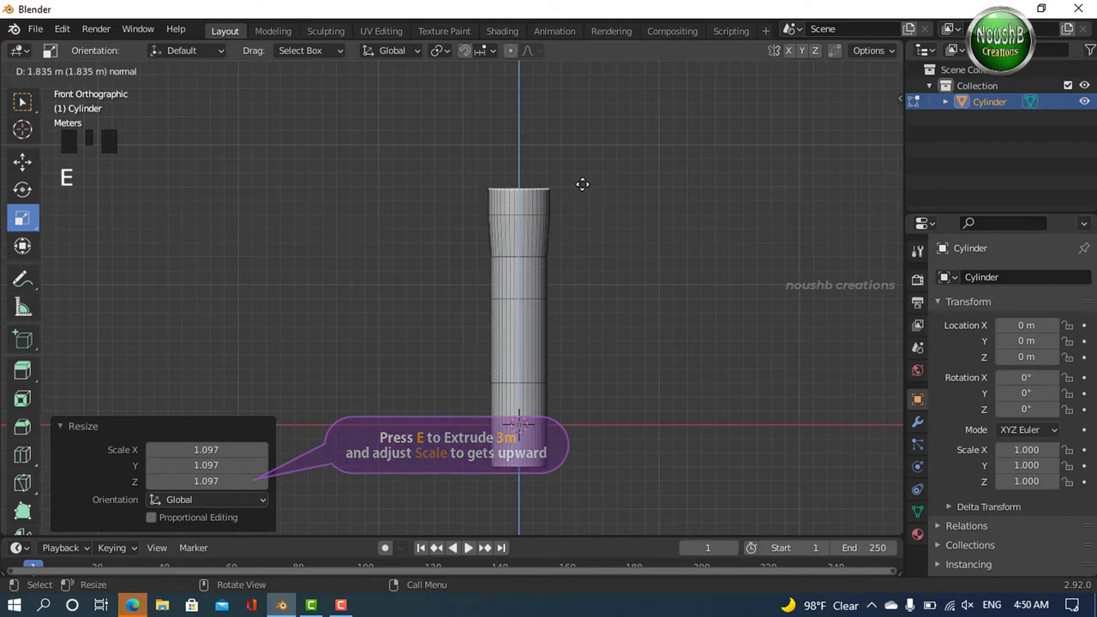
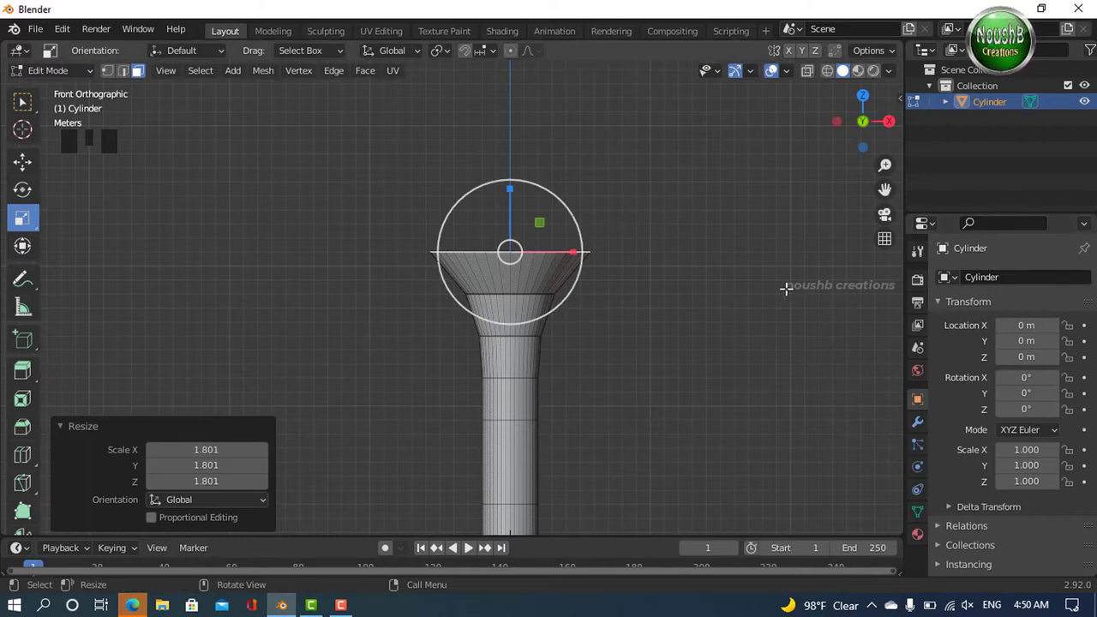
key("e")
left_click_drag(584, 185, 585, 208)
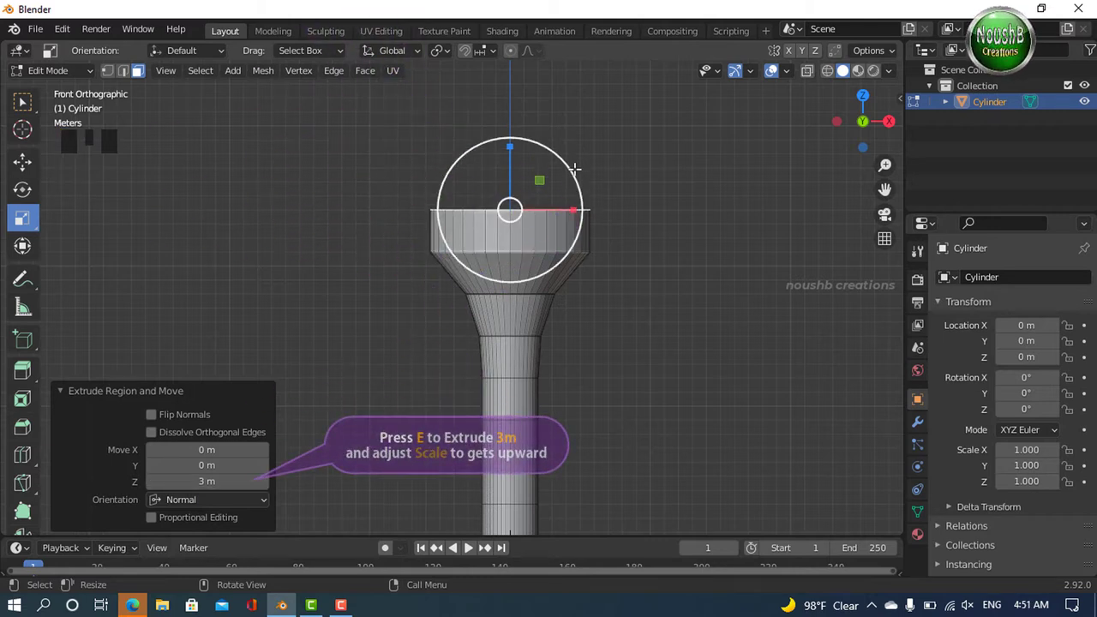
left_click(577, 172)
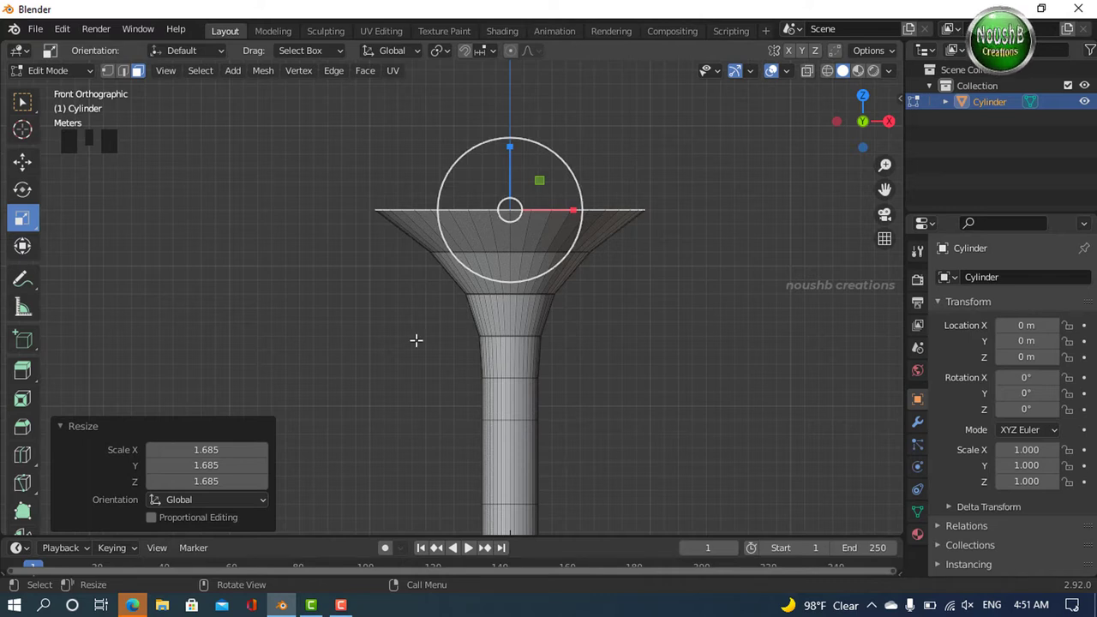
Extrude and widen the top further into a broad flared funnel with a short rising rim.
key("e")
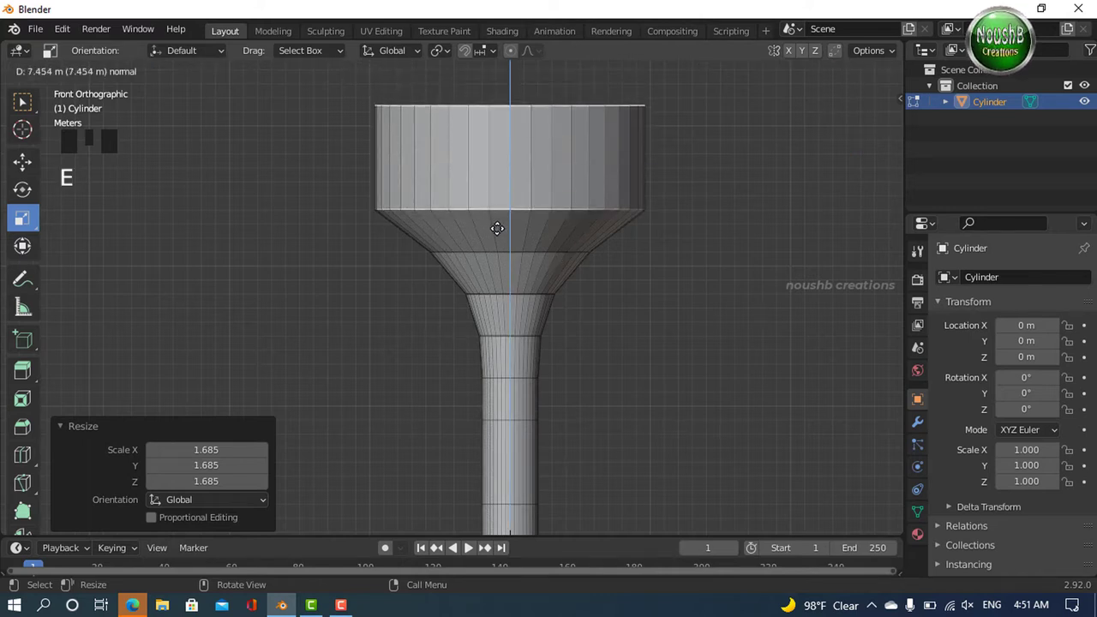
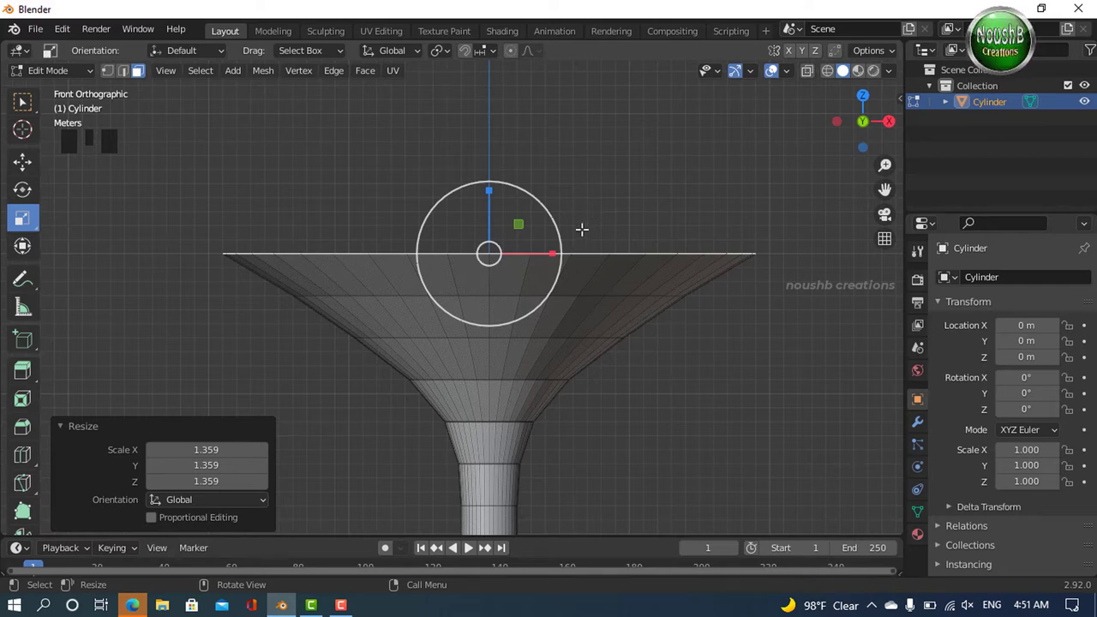
left_click_drag(575, 223, 566, 209)
scroll("down", 3)
left_click_drag(571, 266, 698, 282)
key("e")
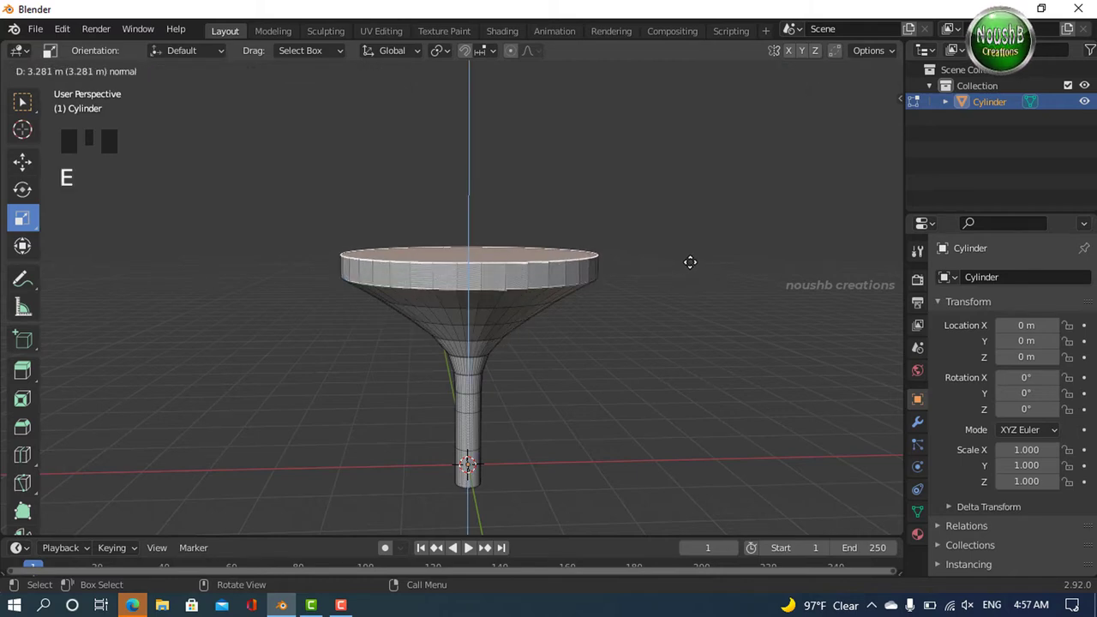
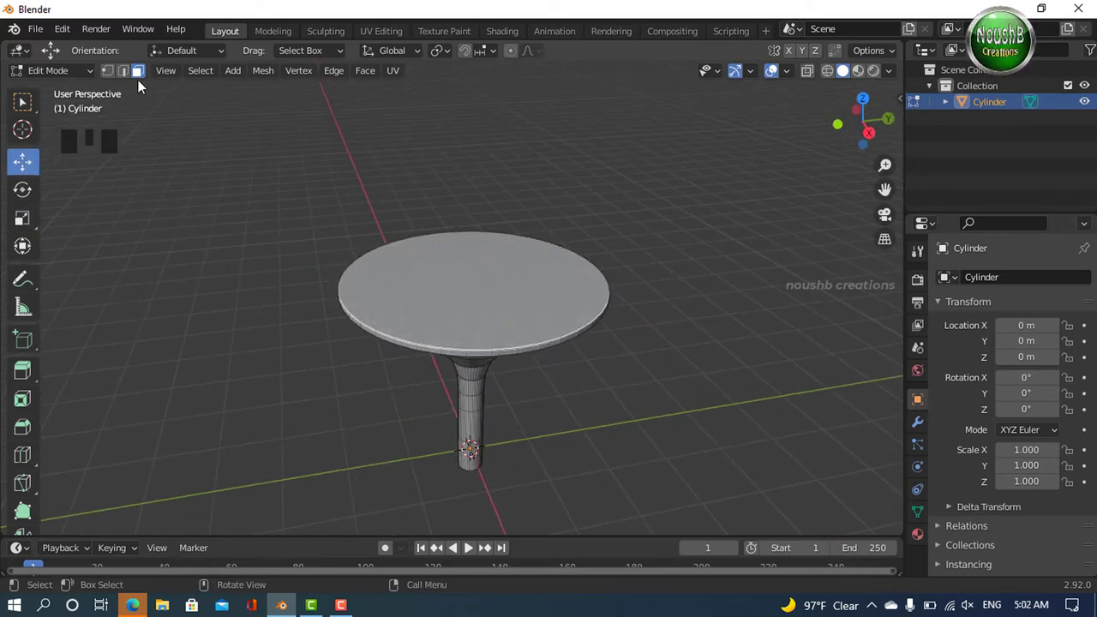
Inset the broad top face to a 3.487 m thickness, leaving an even outer rim.
key("3")
left_click(502, 286)
left_click_drag(532, 321, 480, 303)
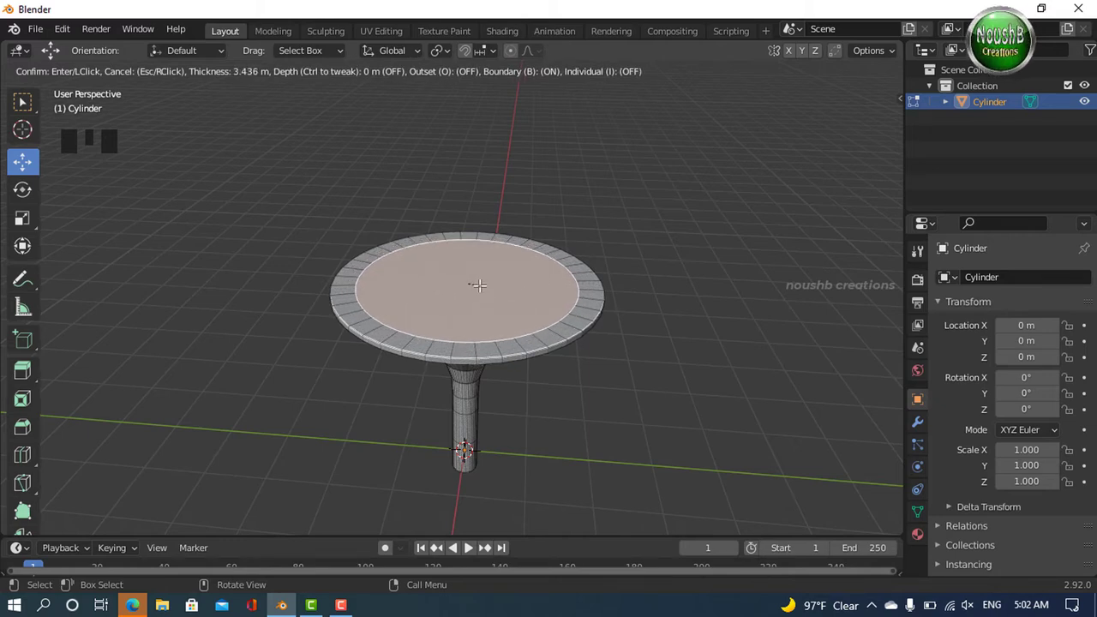
left_click_drag(559, 293, 534, 290)
key("e")
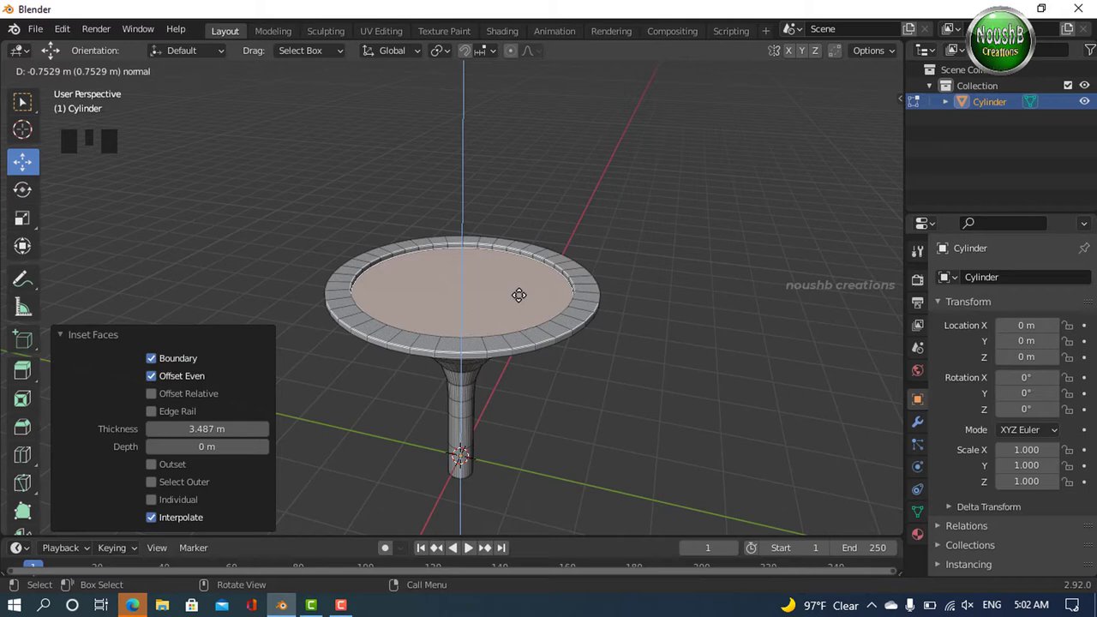
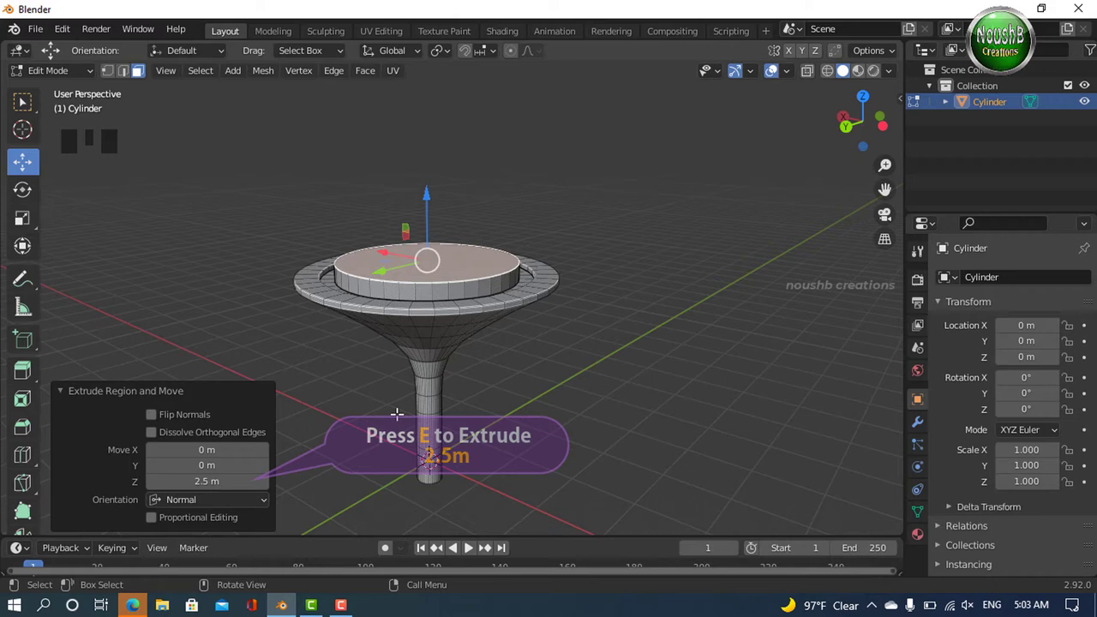
Orbit the view around the tower top to check the raised platform.
left_click_drag(503, 232, 419, 256)
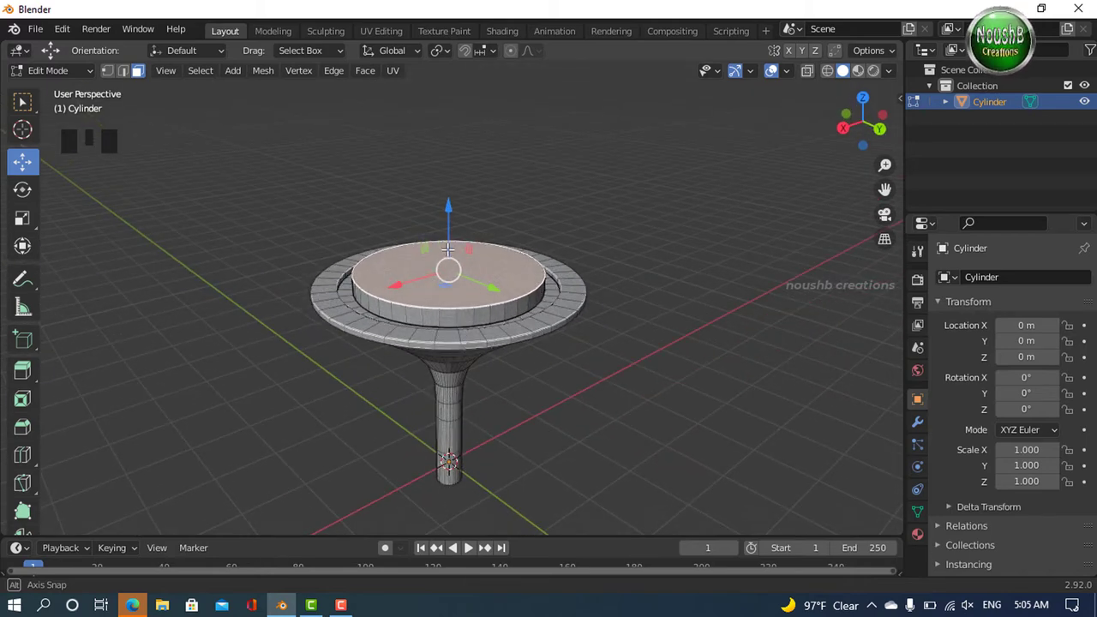
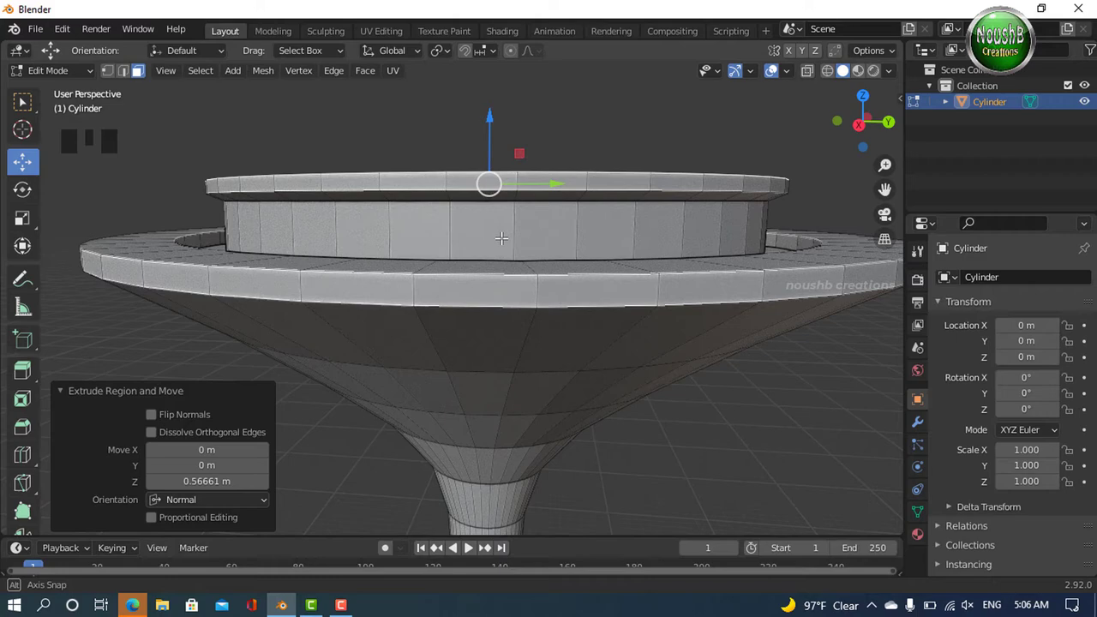
Raise the platform's top and scale its faces inward, checking the taper from front, top and side views.
left_click(493, 118)
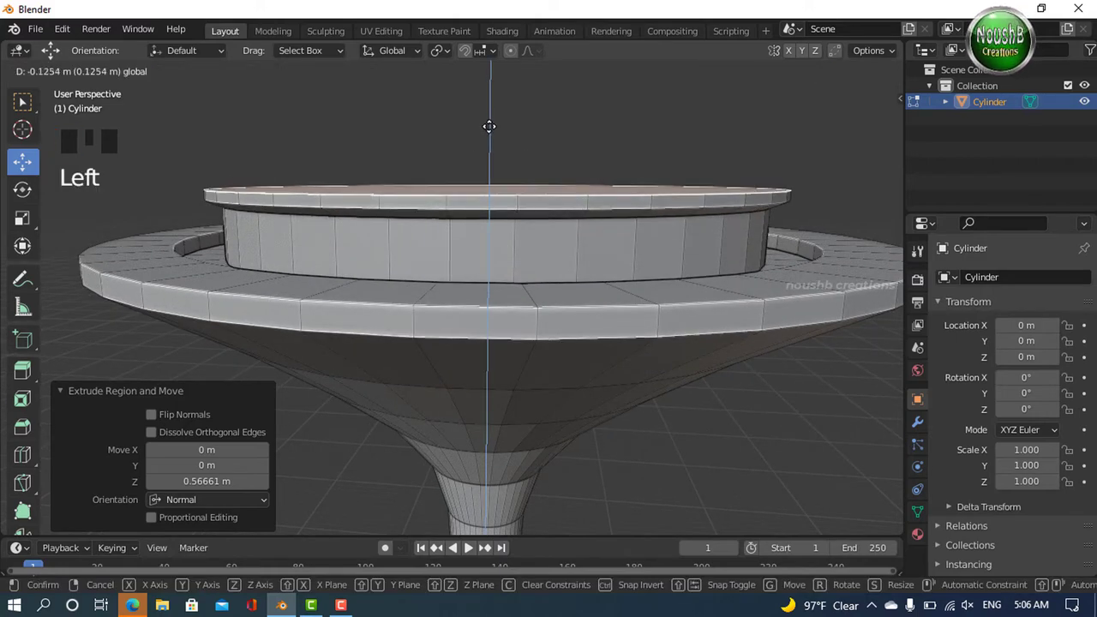
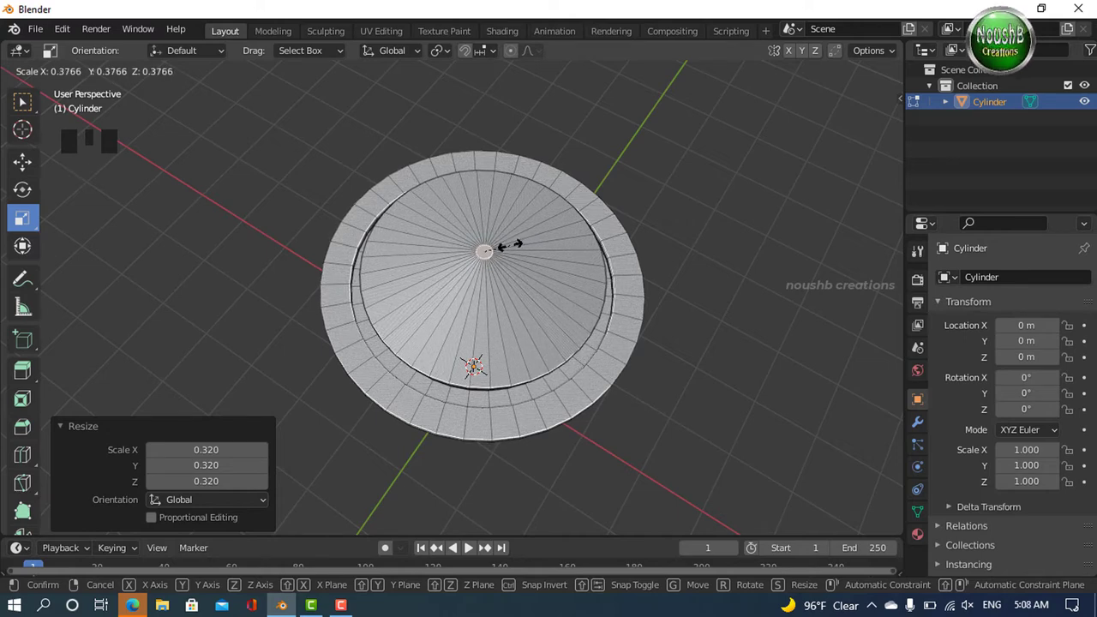
left_click_drag(523, 310, 34, 173)
left_click_drag(34, 174, 484, 159)
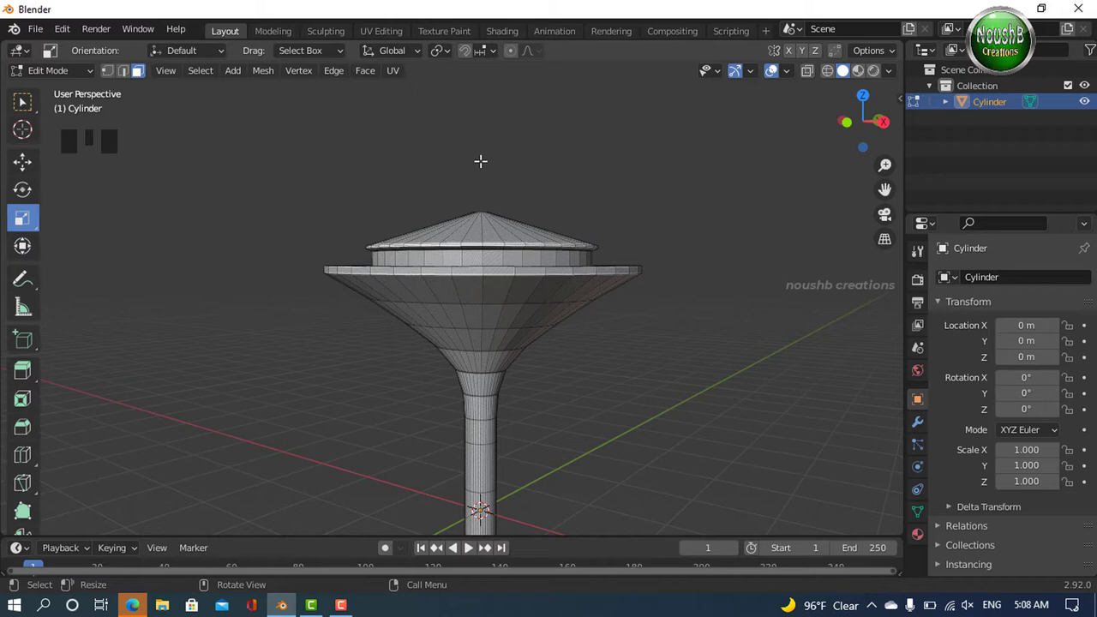
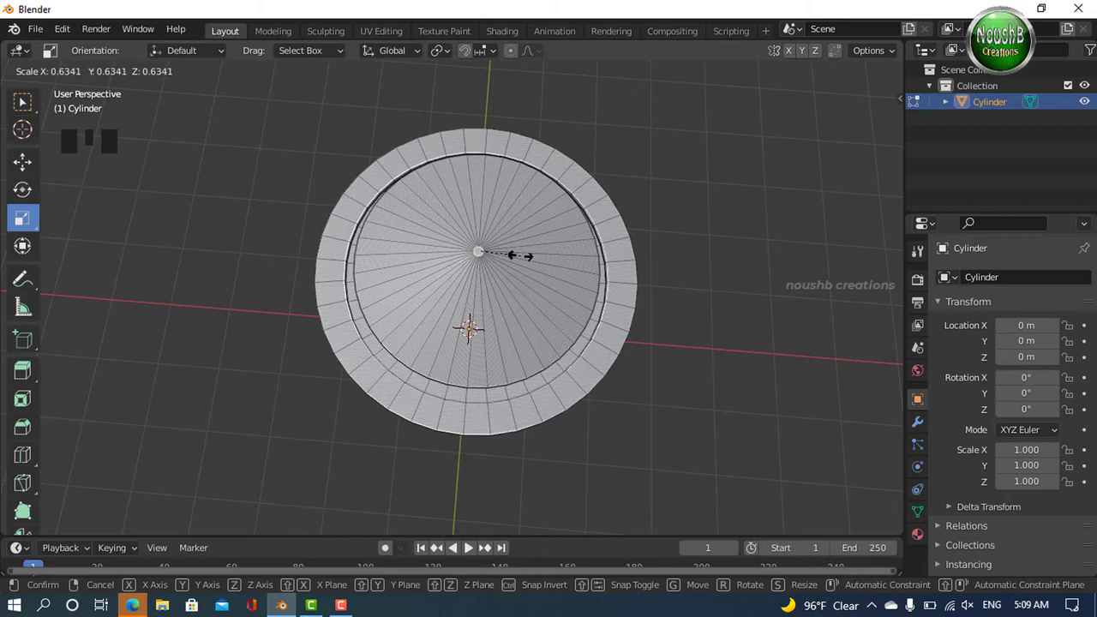
left_click_drag(537, 305, 599, 287)
key("KP_4")
key("KP_1")
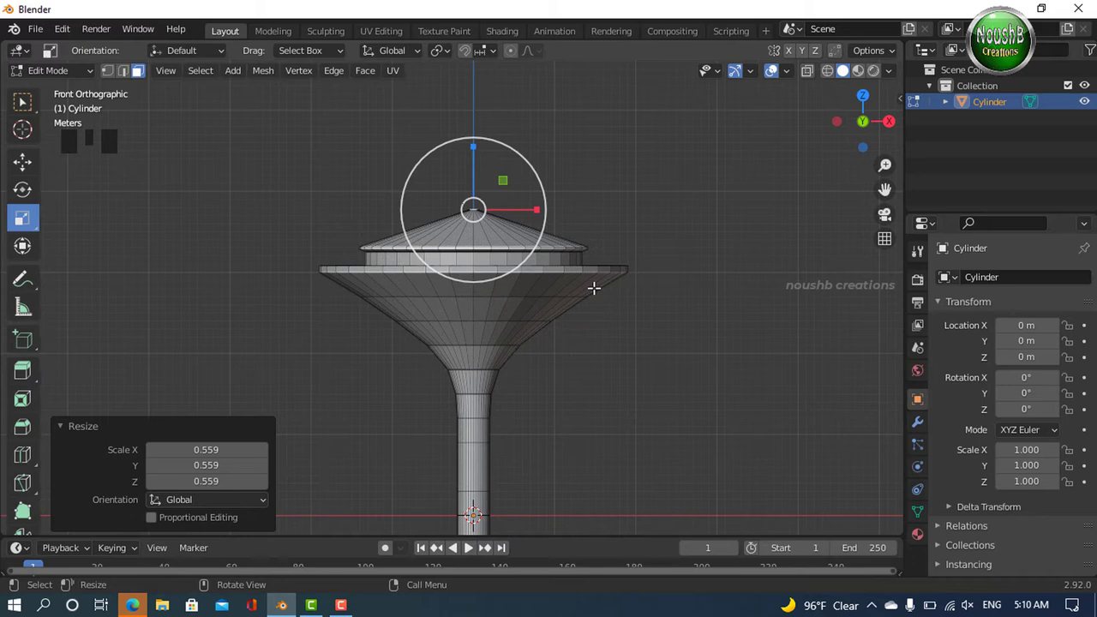
left_click_drag(626, 244, 581, 264)
key("KP_7")
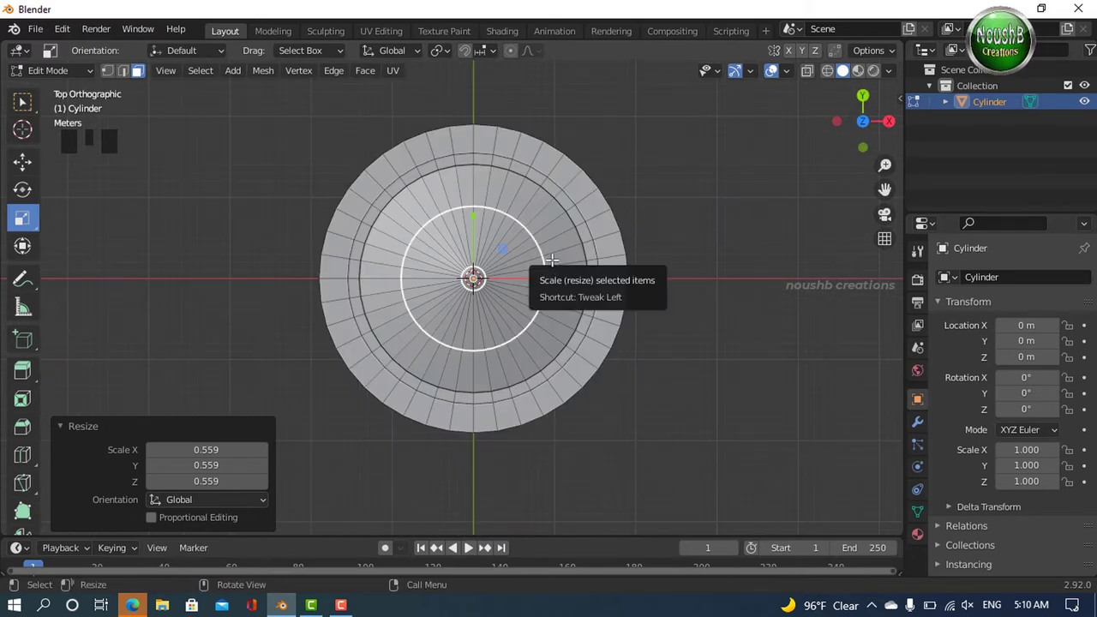
key("KP_5")
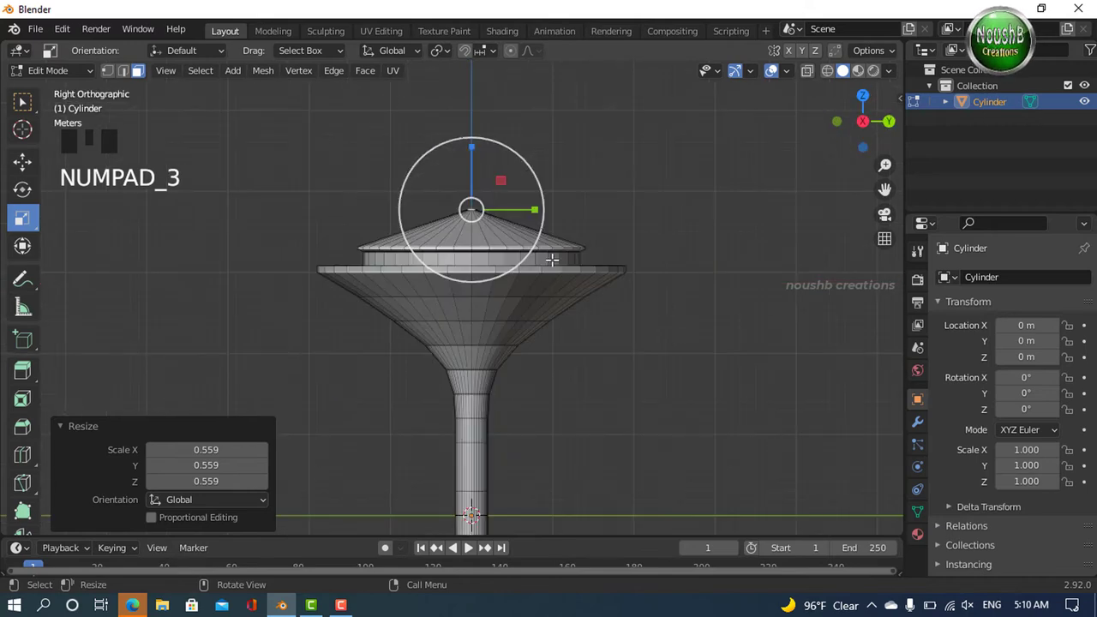
Extrude the top ring again and shrink it toward the centre to finish the low conical roof.
key("KP_1")
key("KP_7")
key("KP_1")
left_click_drag(568, 189, 555, 232)
left_click(555, 233)
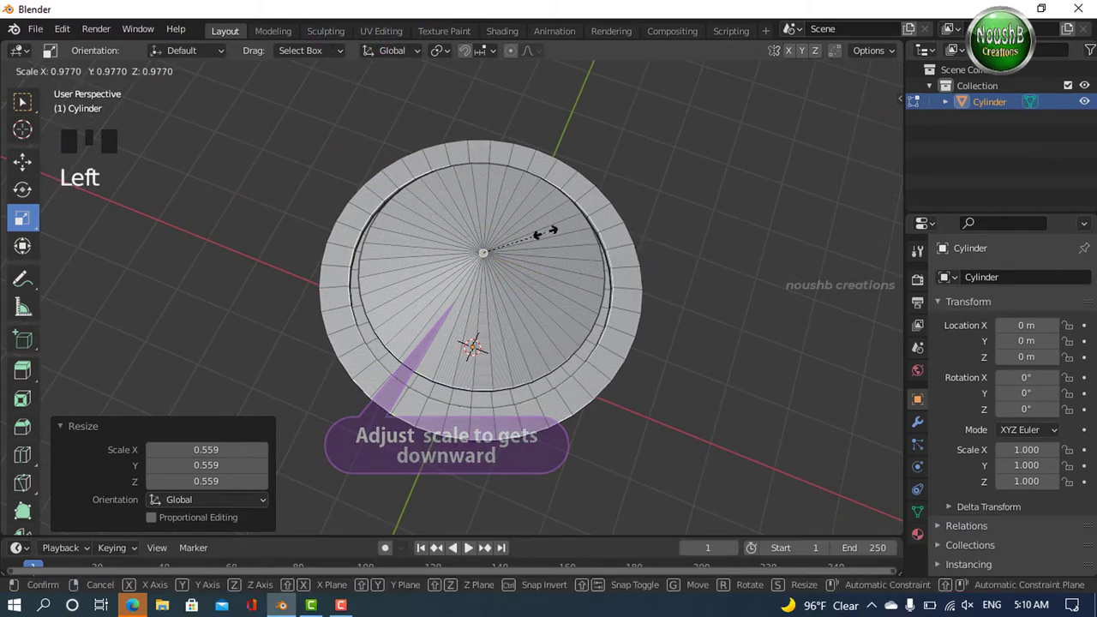
scroll("up", 3)
left_click(602, 158)
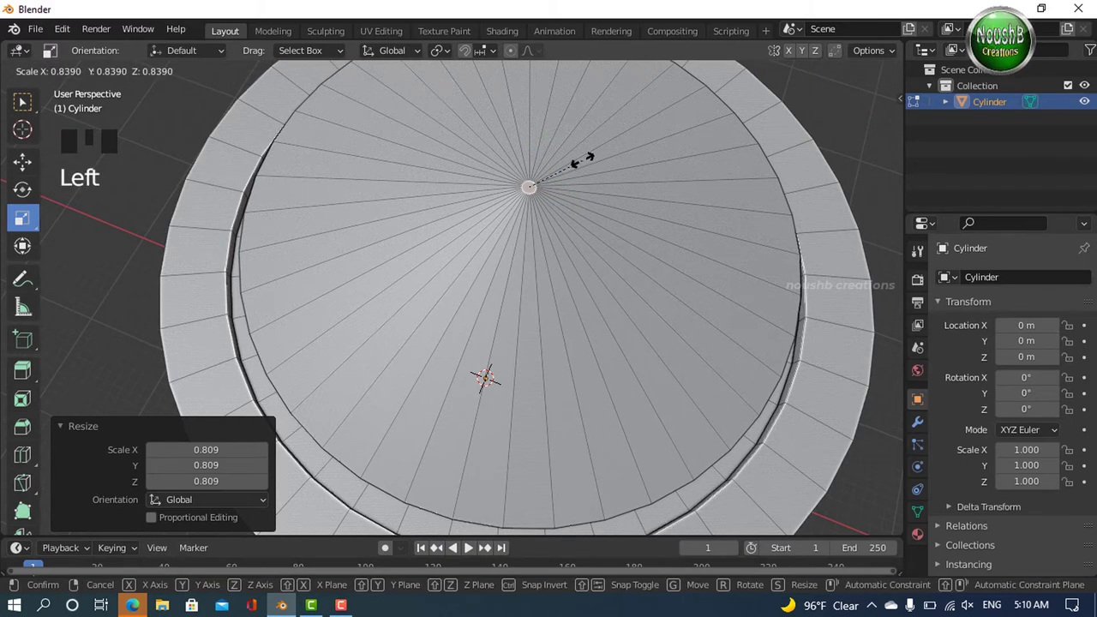
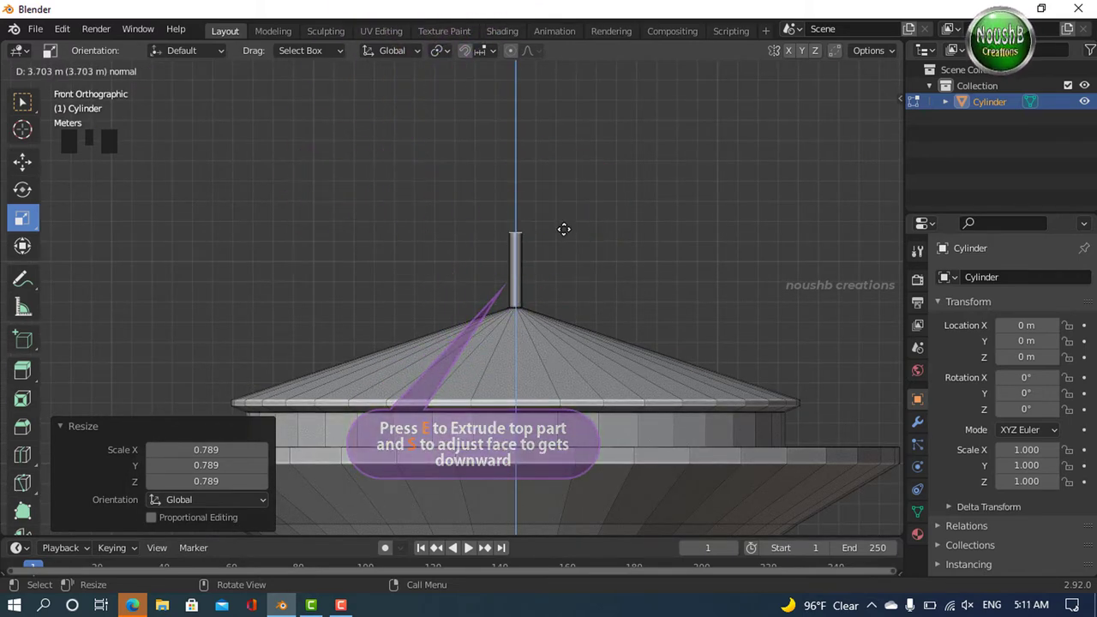
Extrude the roof's small apex face 3.7 m up along Z into a thin spire.
left_click_drag(635, 293, 601, 193)
left_click(601, 193)
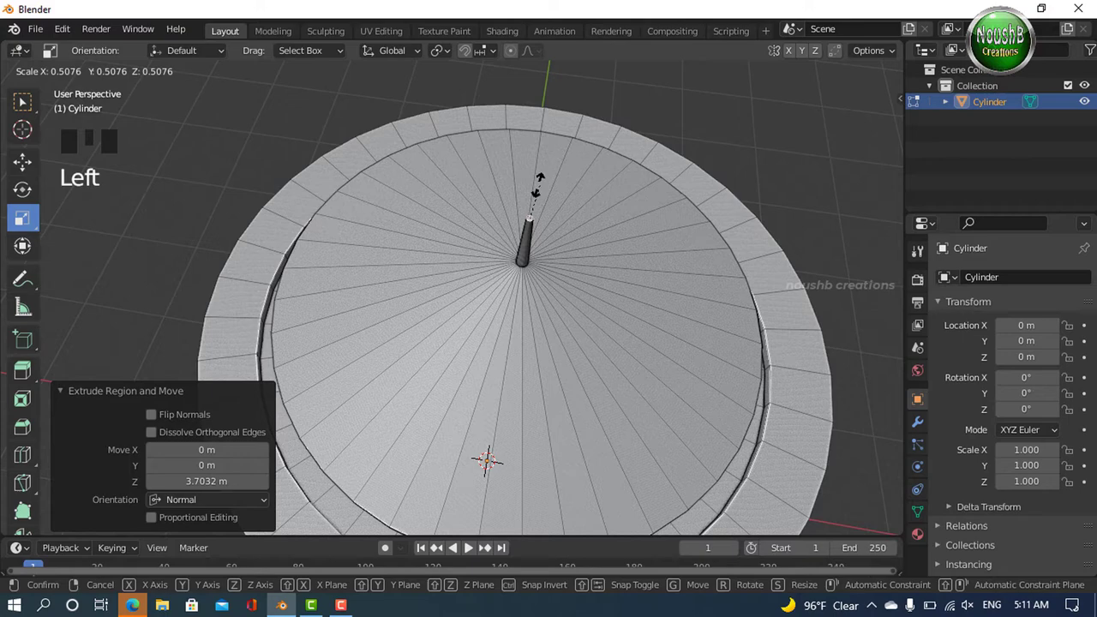
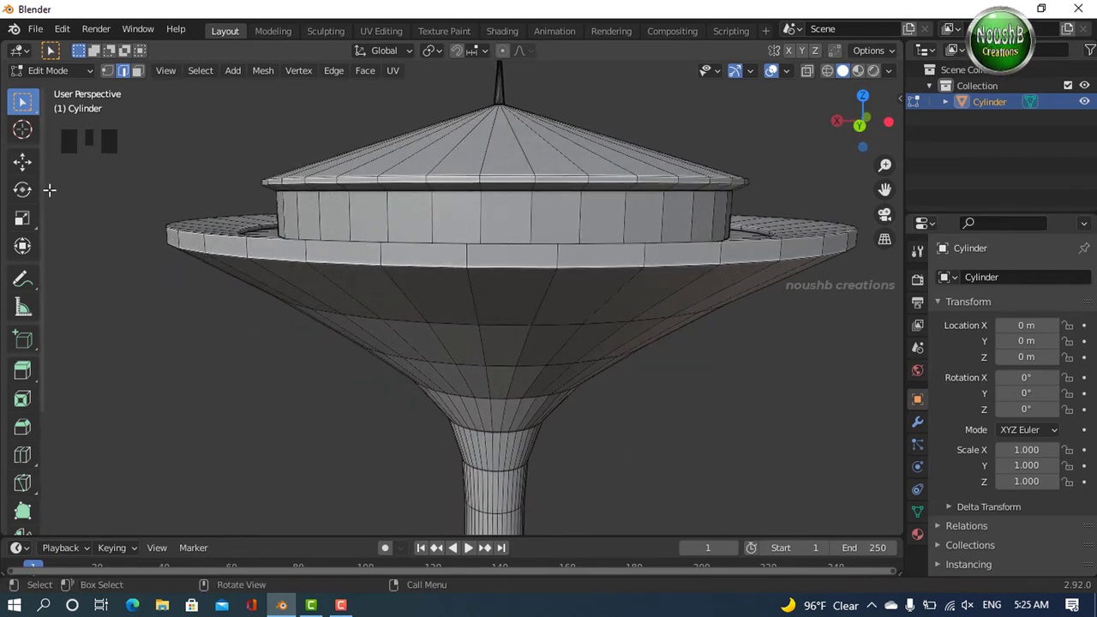
Switch to Face Select mode to pick alternating vertical face strips on the funnel and stem.
key("3")
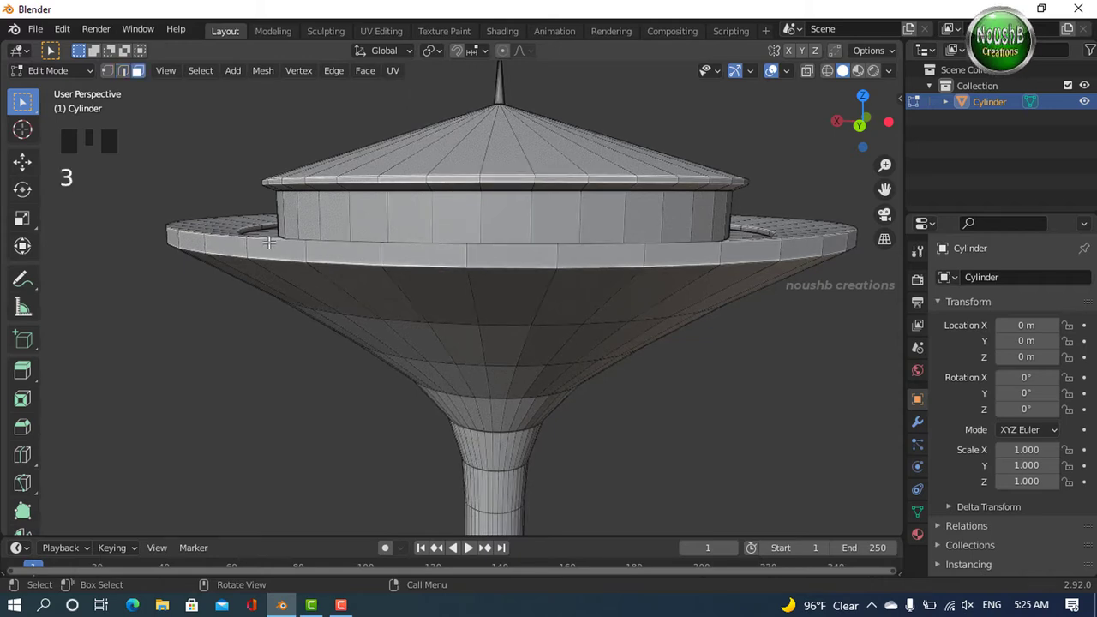
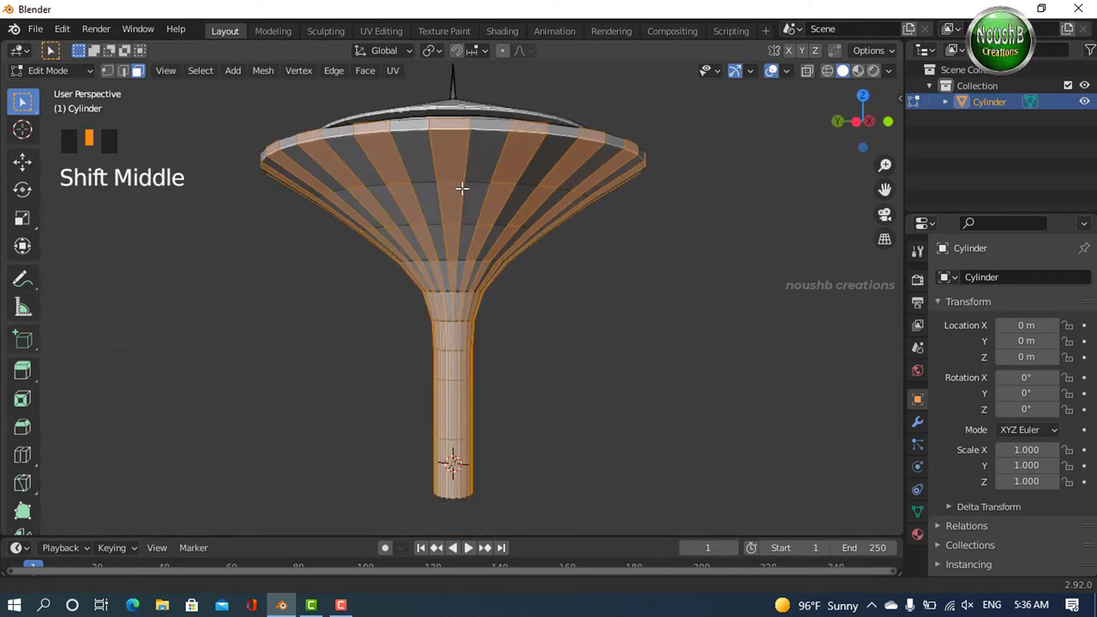
Push the selected strips out 0.1 m with Shrink/Fatten and orbit to inspect the raised ribs.
left_click_drag(441, 243, 445, 302)
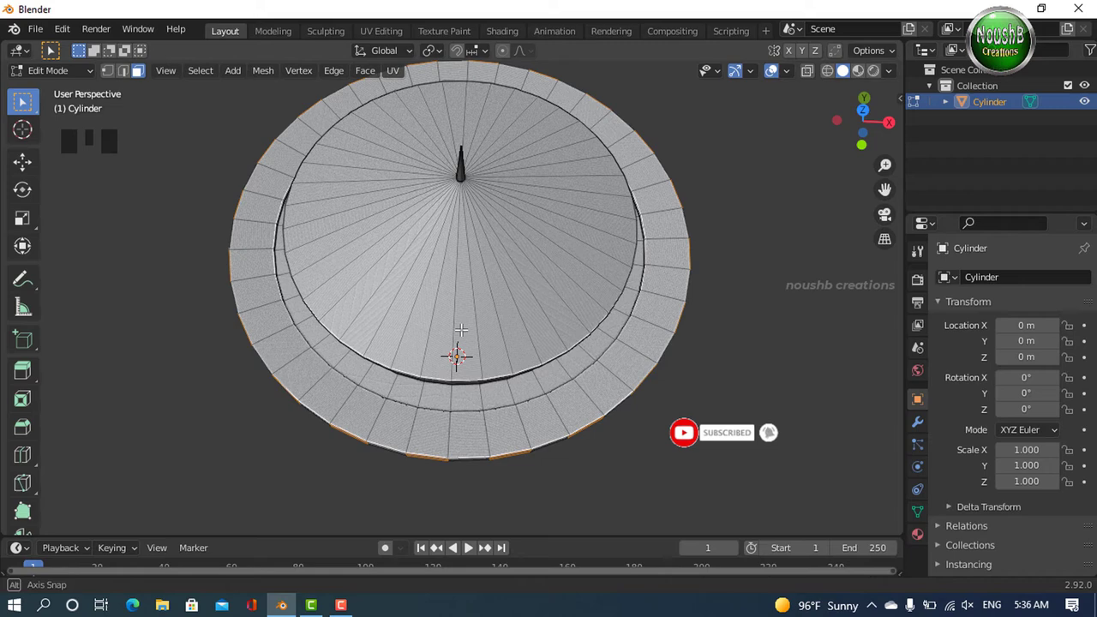
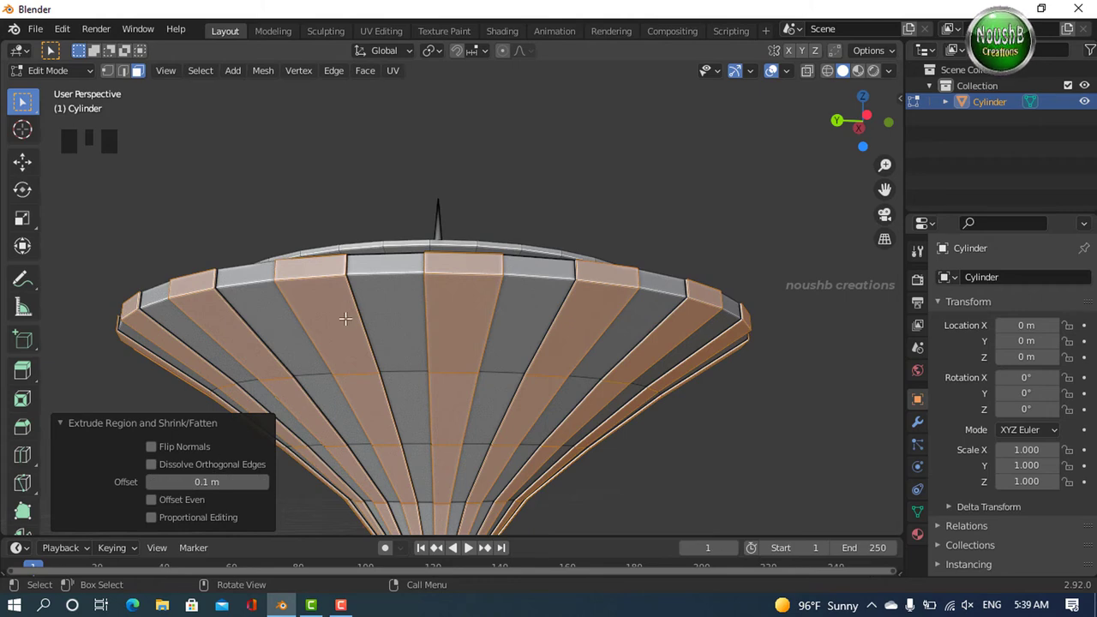
left_click_drag(430, 298, 373, 324)
scroll("up", 3)
left_click_drag(398, 335, 434, 337)
scroll("down", 3)
scroll("down", 3)
left_click_drag(515, 383, 481, 330)
scroll("up", 3)
left_click_drag(503, 359, 472, 359)
left_click_drag(488, 405, 515, 403)
Leave Edit Mode, add a Grid mesh for the ground and show its Material Properties.
key("KP_1")
key("KP_7")
left_click(373, 178)
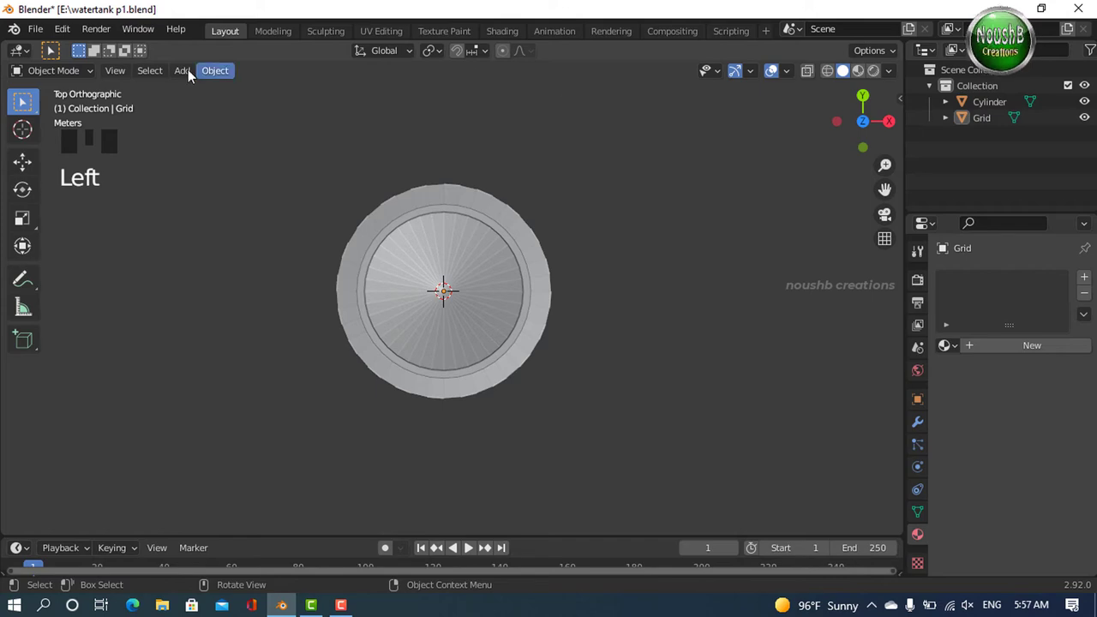
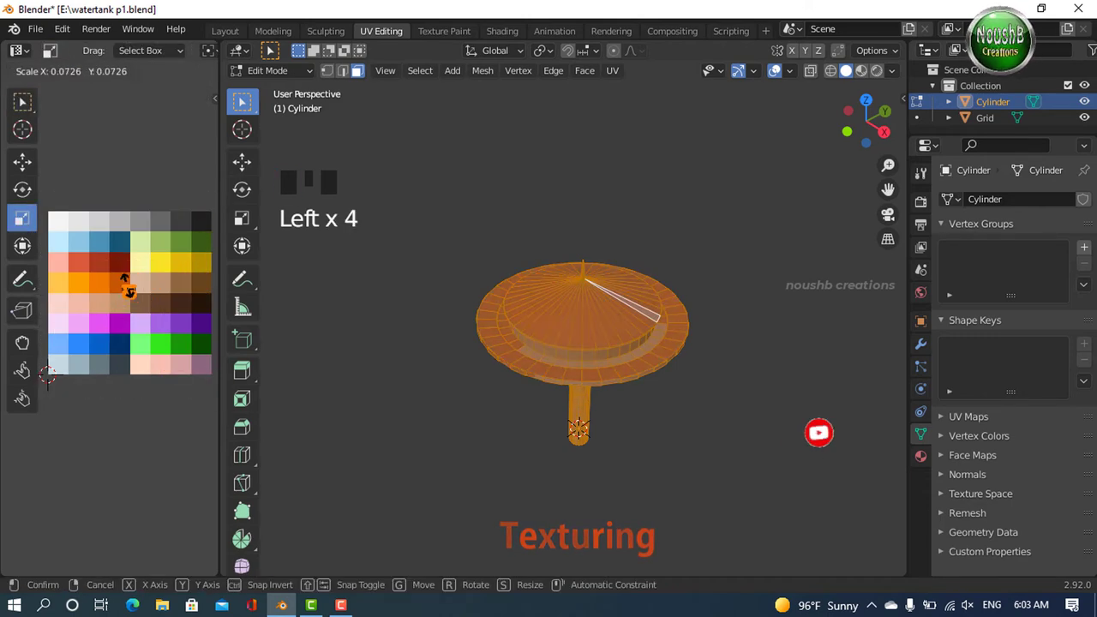
In UV Editing, start mapping roof faces to blue palette swatches and select a vertical funnel strip.
left_click(242, 102)
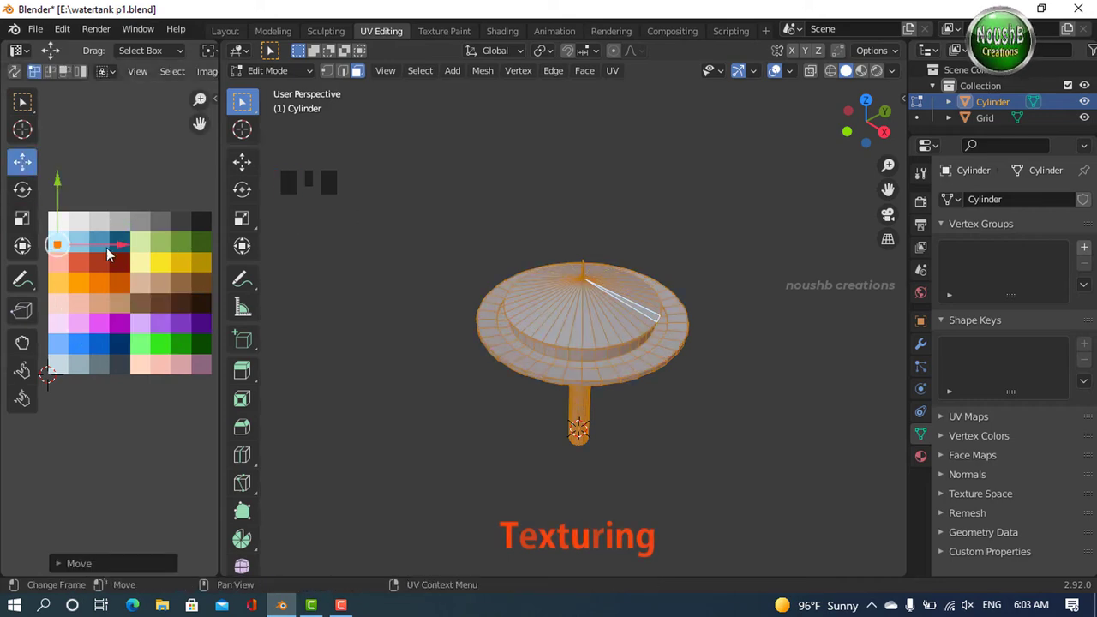
middle_click(243, 102)
left_click(243, 102)
left_click_drag(243, 102, 242, 102)
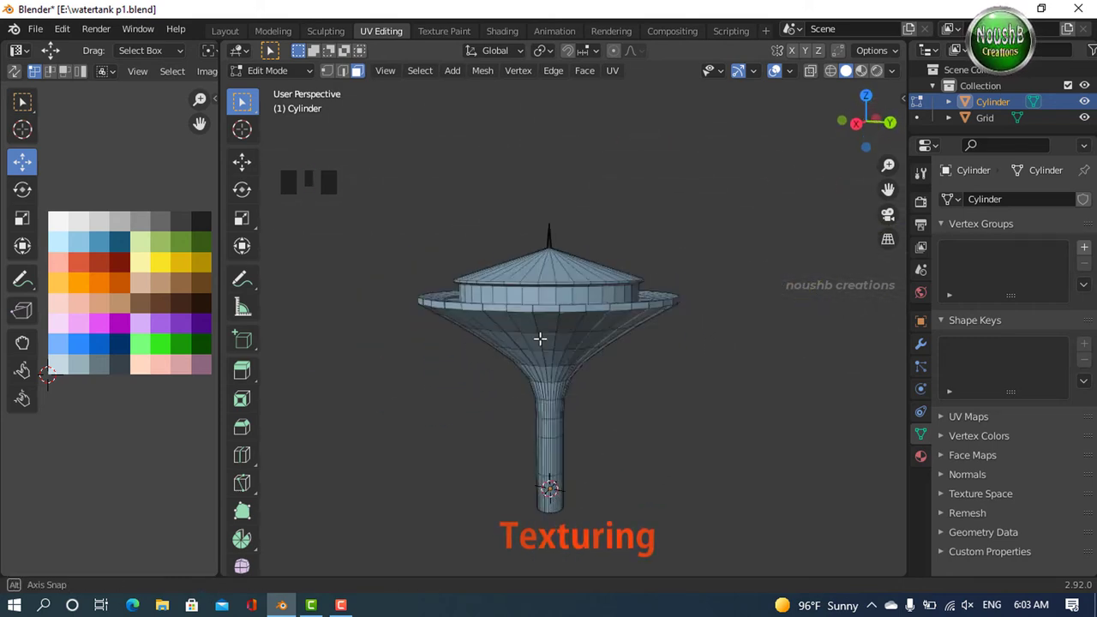
left_click_drag(243, 102, 381, 167)
left_click(382, 167)
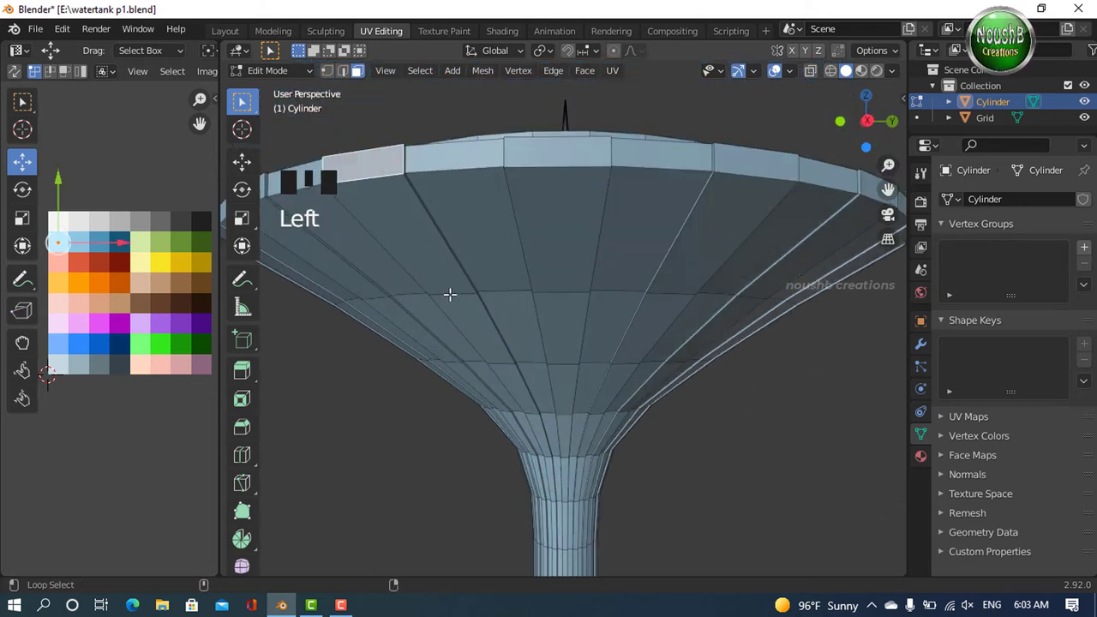
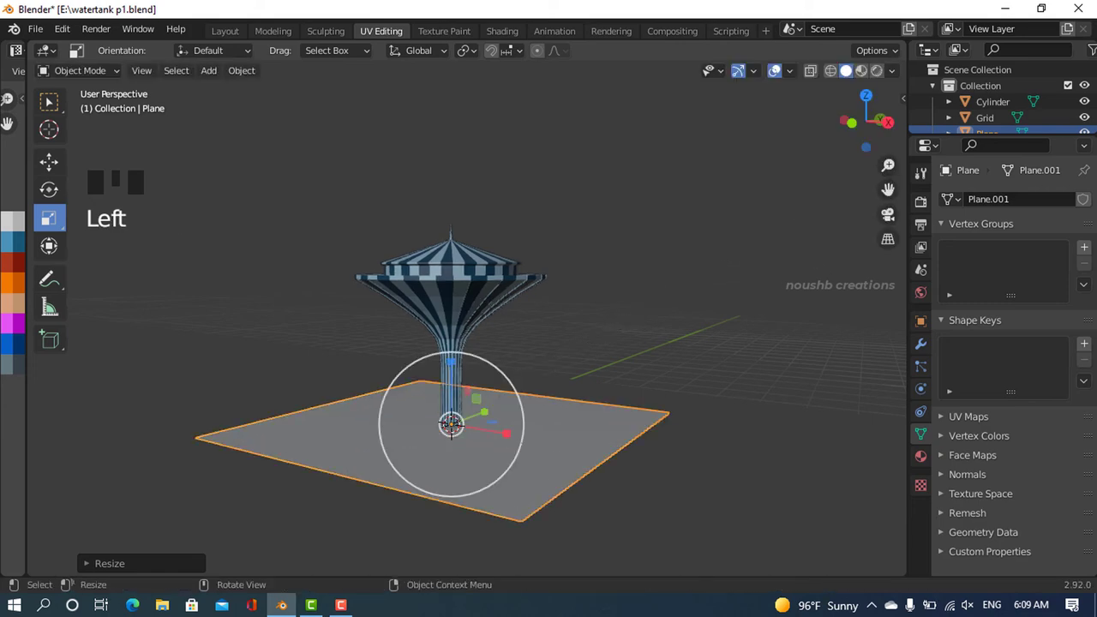
Enlarge the new ground plane and position it beneath the tower base.
left_click_drag(511, 379, 138, 224)
left_click(138, 225)
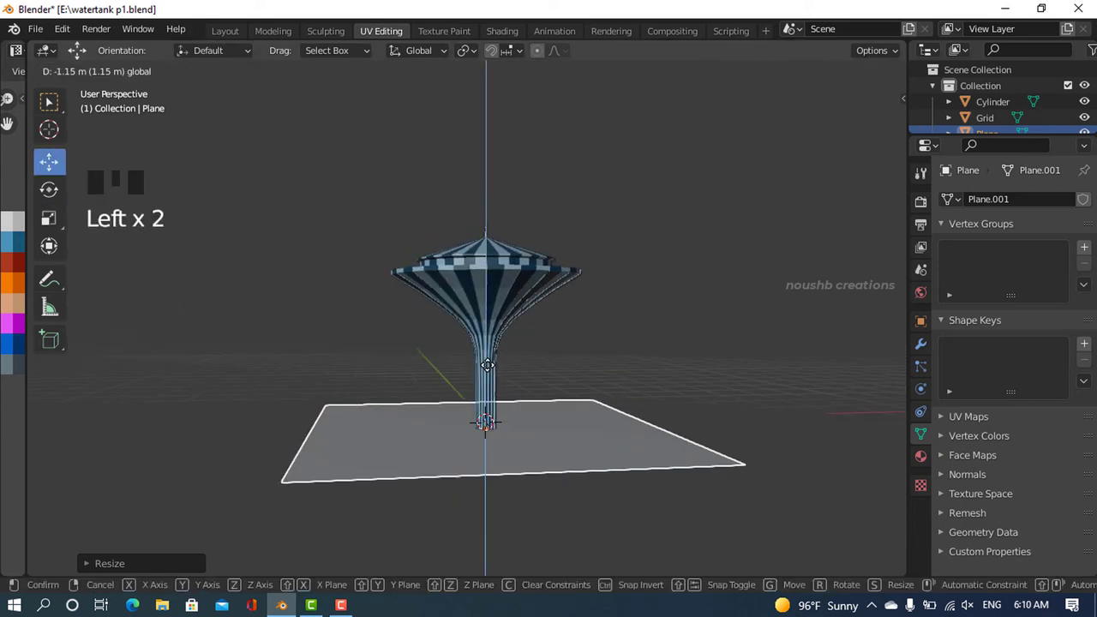
left_click_drag(530, 442, 460, 478)
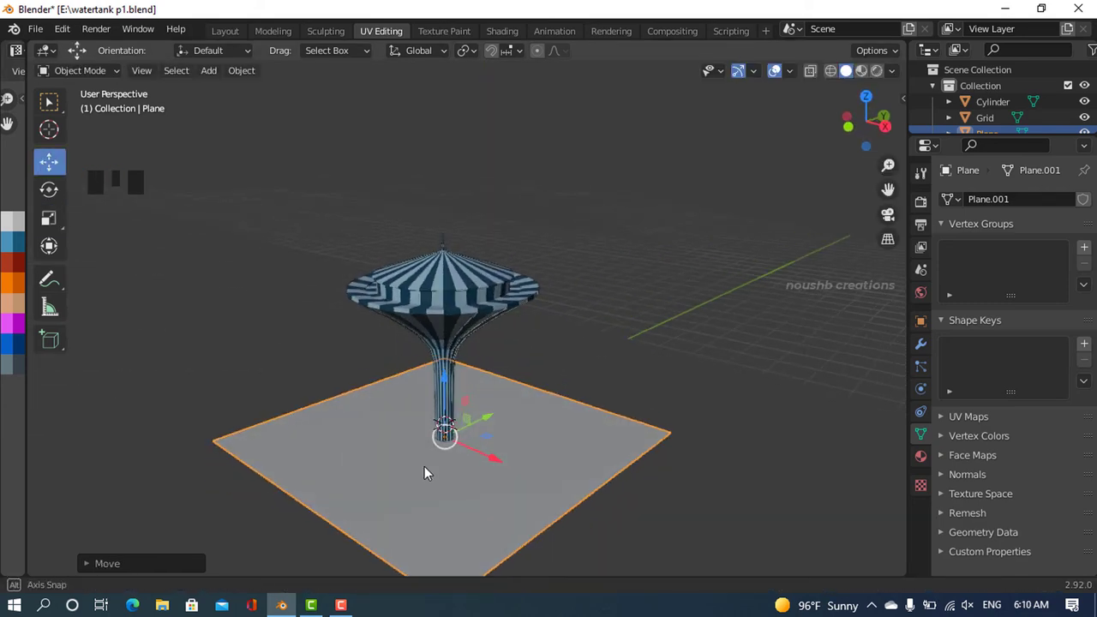